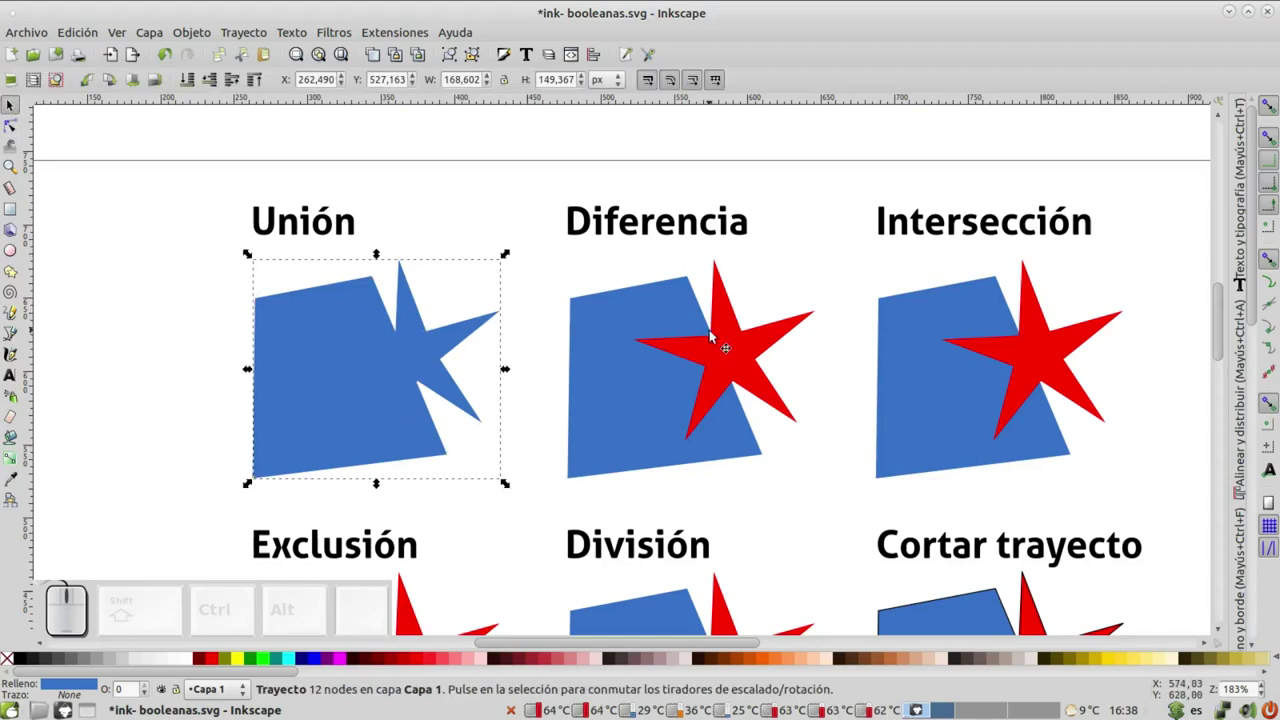
- Subtract the star from the Diferencia square and reduce the Intersección pair to its overlap
{"action": "left_click", "coordinate": [604, 339]}
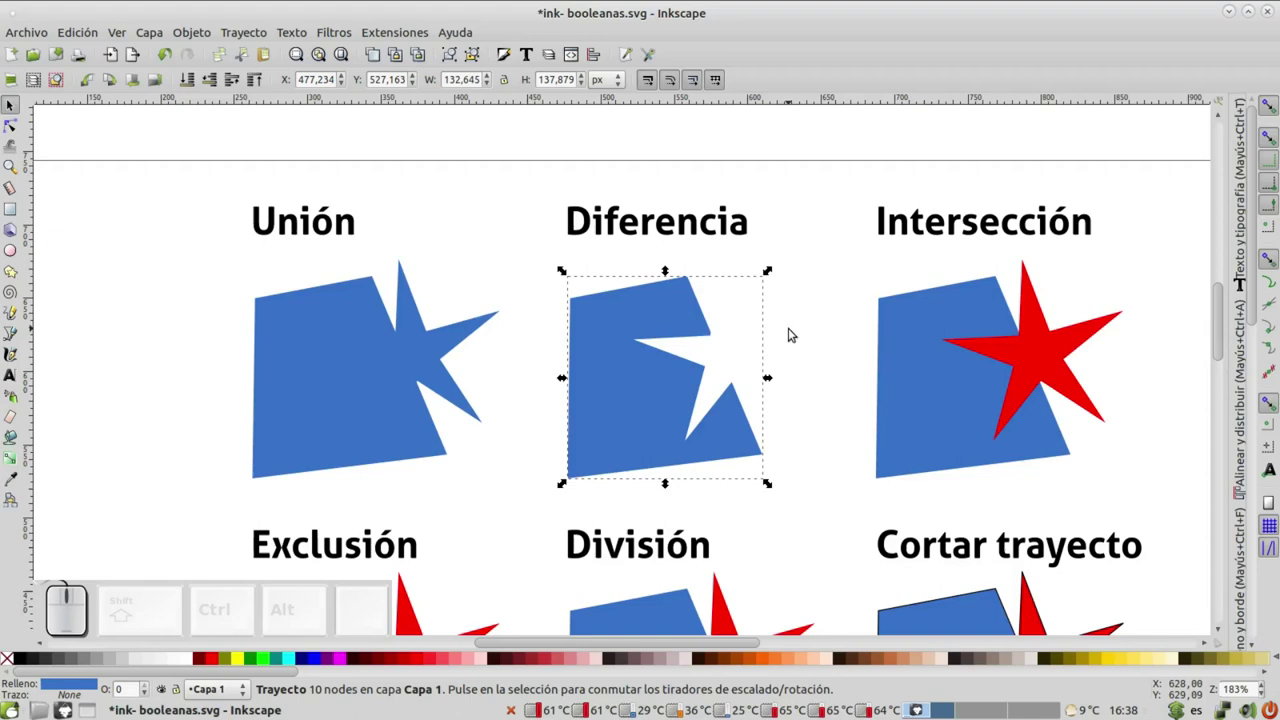
{"action": "left_click", "coordinate": [923, 404]}
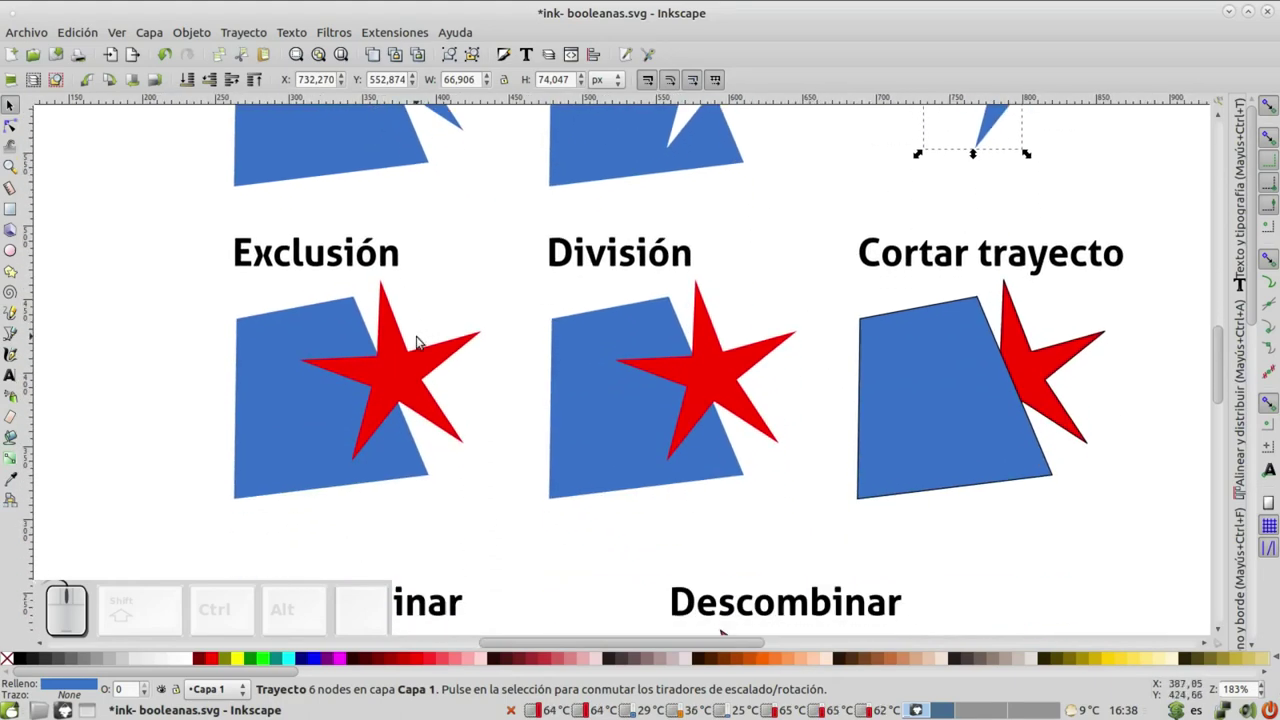
- Make the Exclusión pair a path with a star gap and divide the División square along the star
{"action": "left_click", "coordinate": [255, 387]}
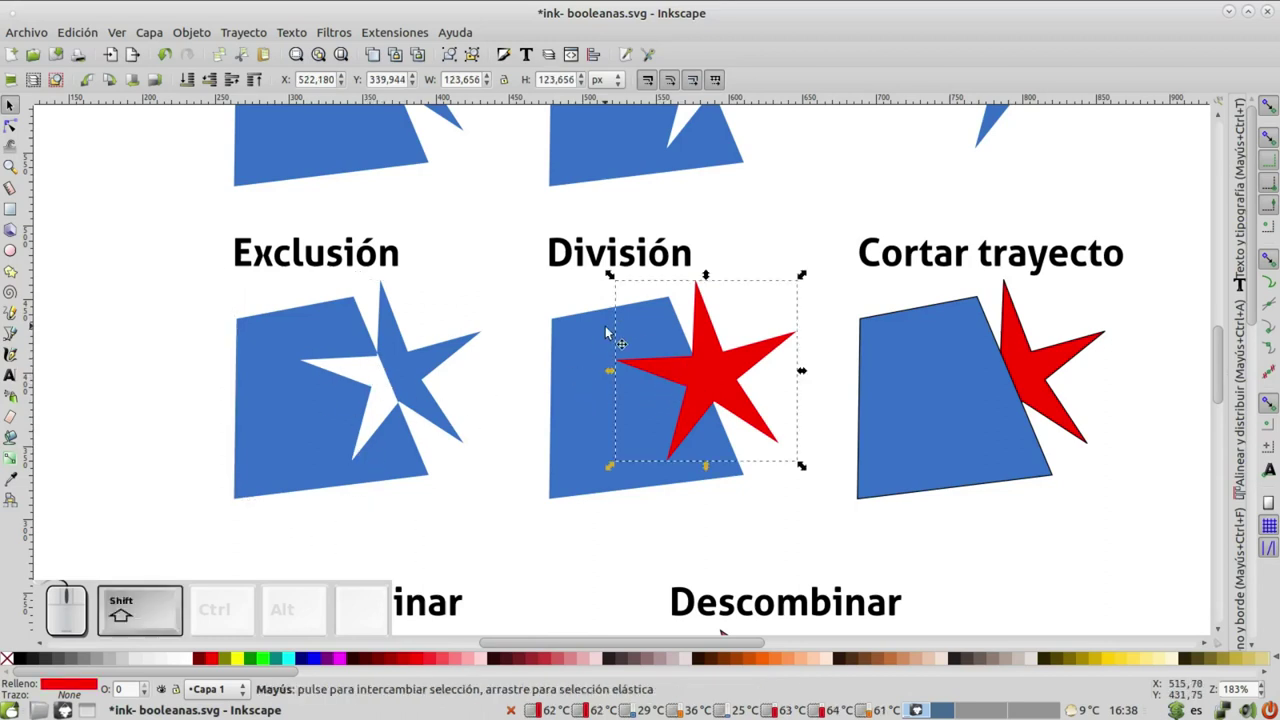
{"action": "left_click", "coordinate": [607, 343]}
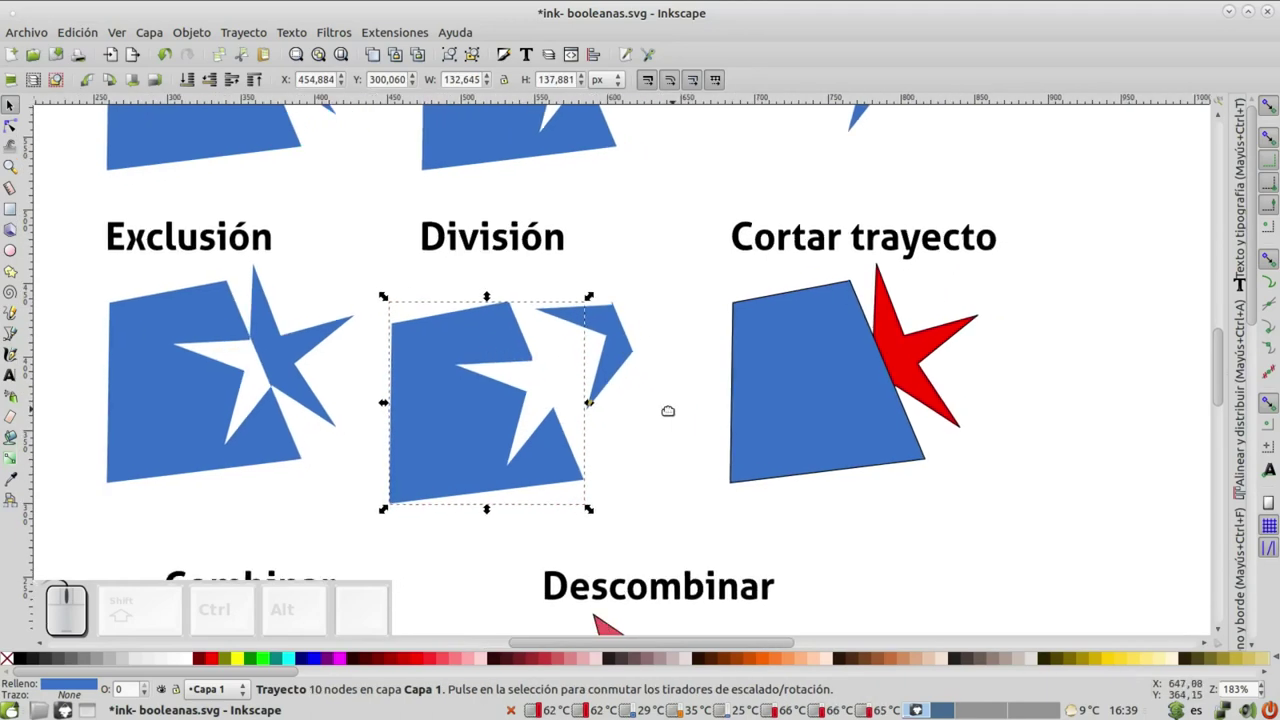
- Cut the star and square along each other's outlines and inspect one cut piece
{"action": "left_click", "coordinate": [862, 360]}
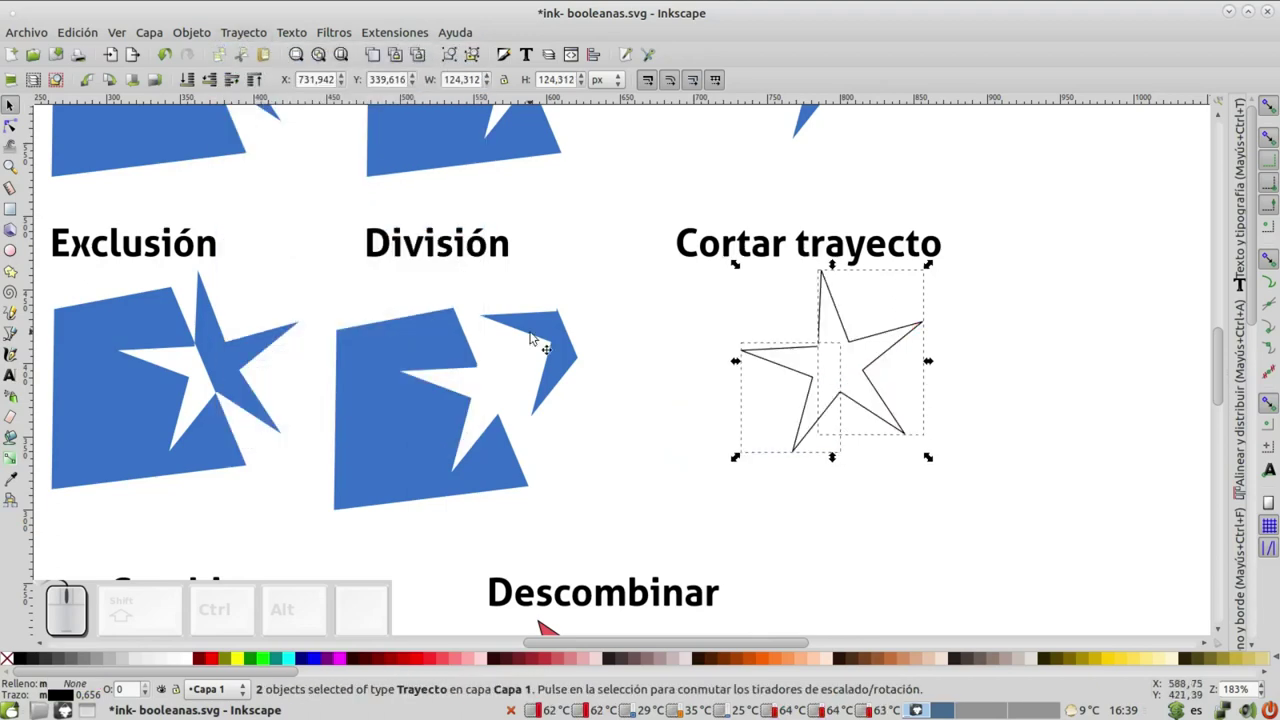
{"action": "scroll", "scroll_direction": "up", "scroll_amount": 3}
{"action": "left_click", "coordinate": [595, 403]}
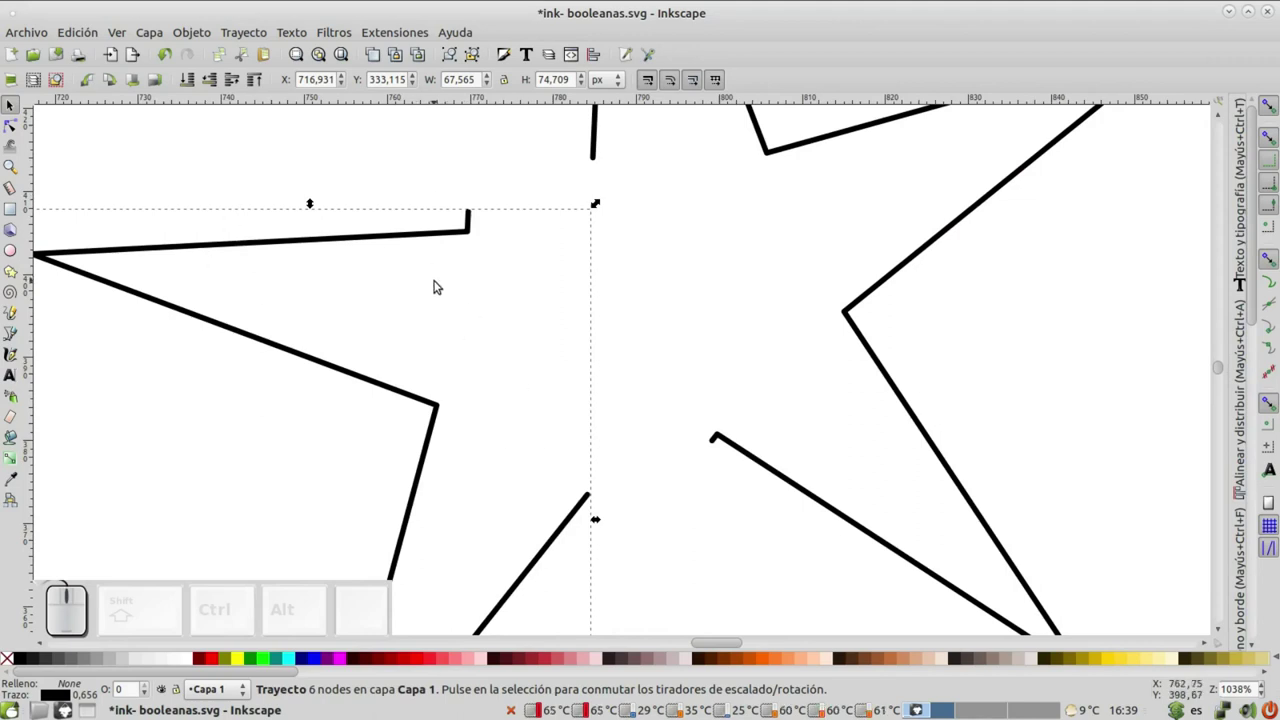
{"action": "scroll", "scroll_direction": "down", "scroll_amount": 3}
- Select both overlapping red triangles under Combinar together
{"action": "left_click", "coordinate": [636, 233]}
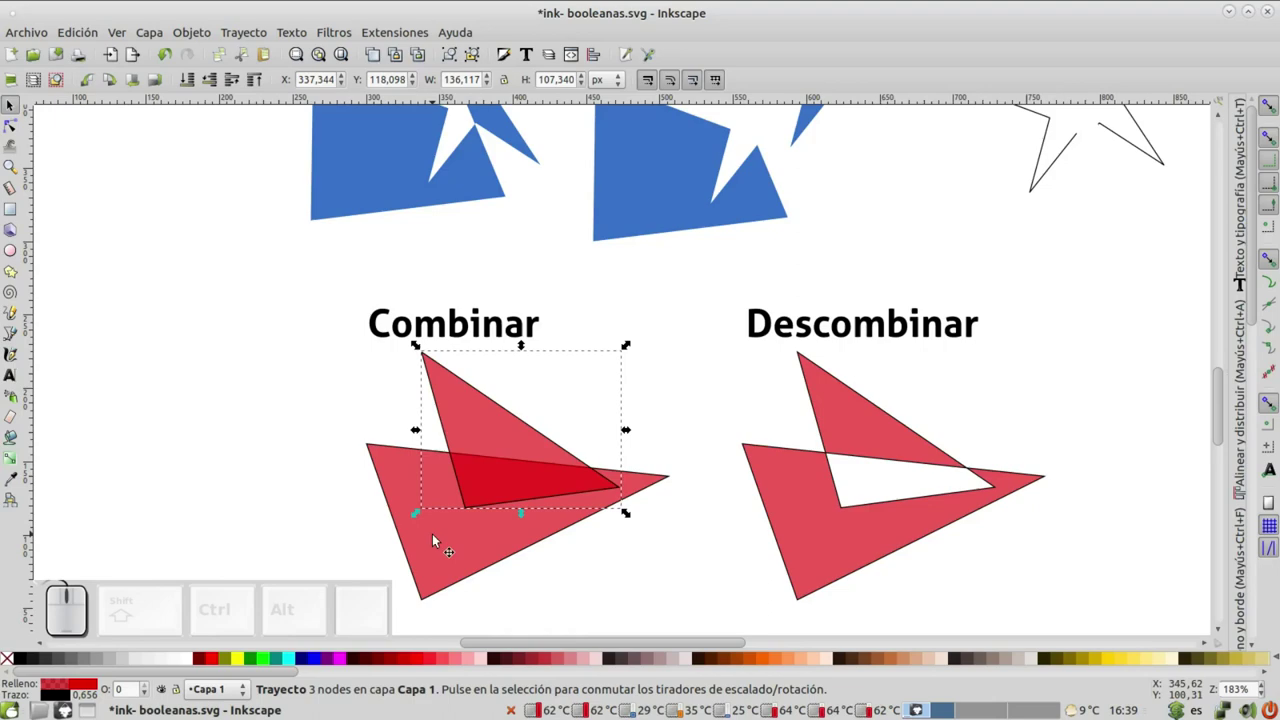
{"action": "left_click", "coordinate": [453, 546]}
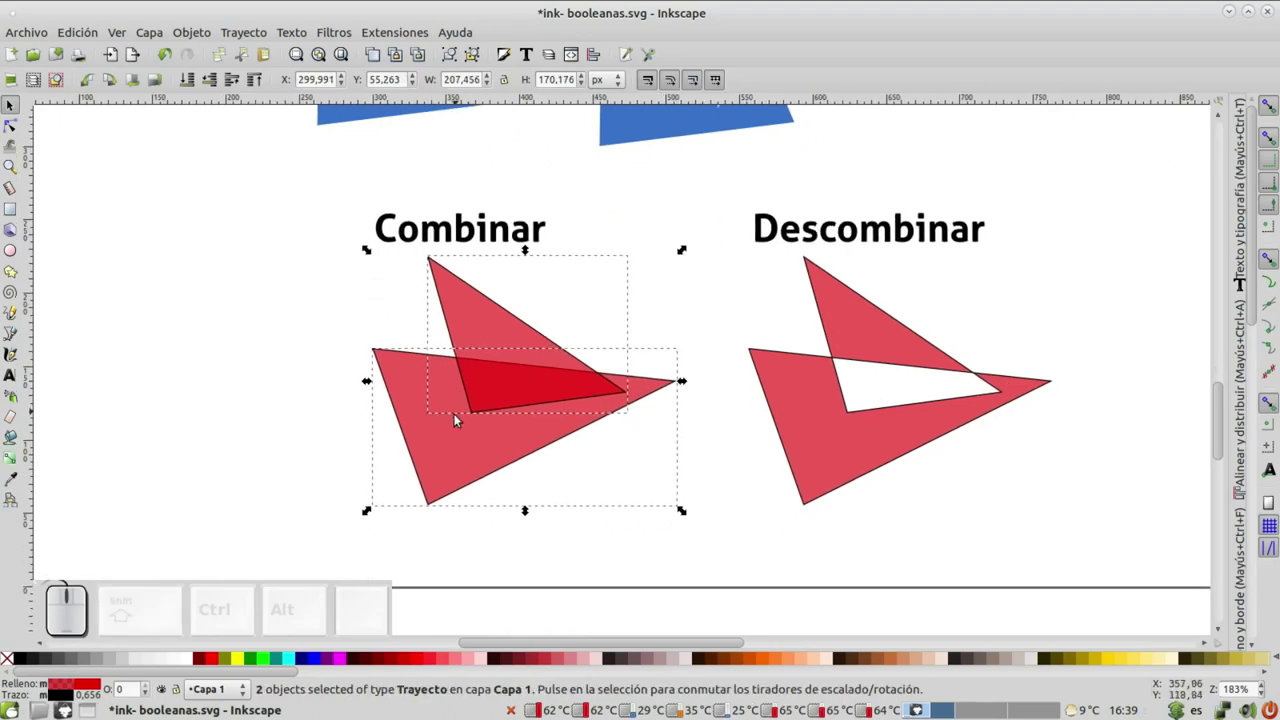